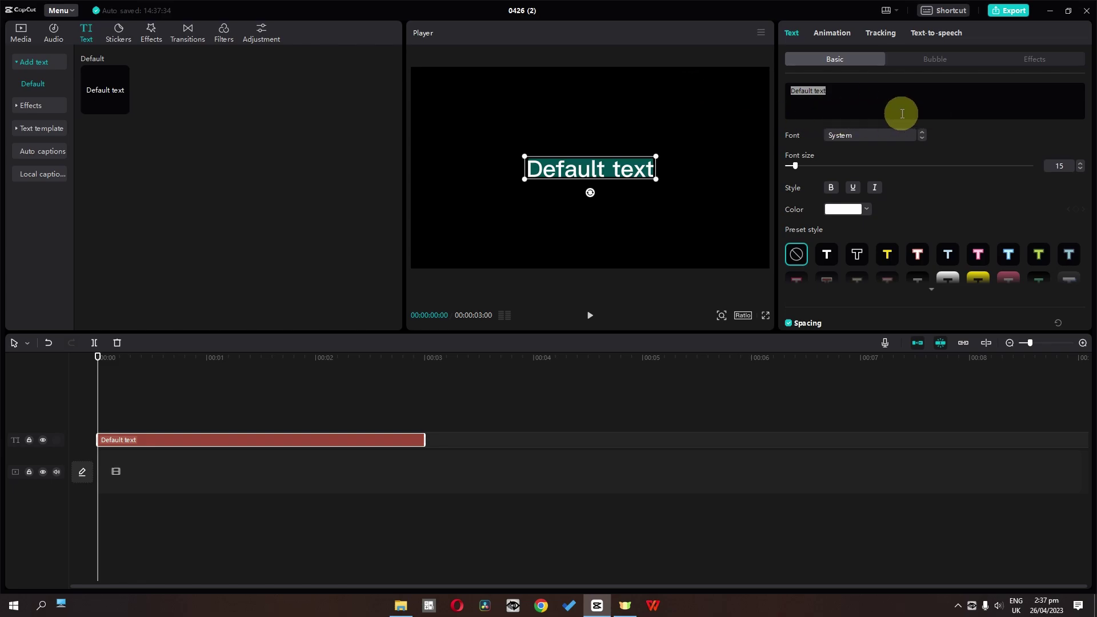
# Step: Make the text a single '-' at size 300 in Didot, scaled to about 116% into a white bar
pyautogui.write('_|')
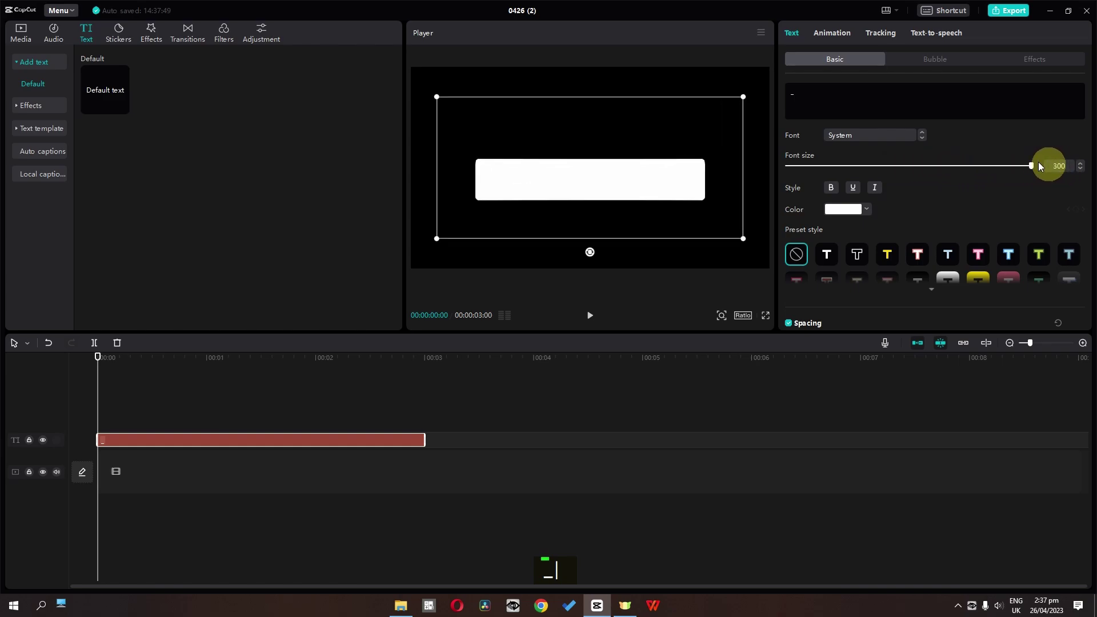
pyautogui.doubleClick(931, 144)
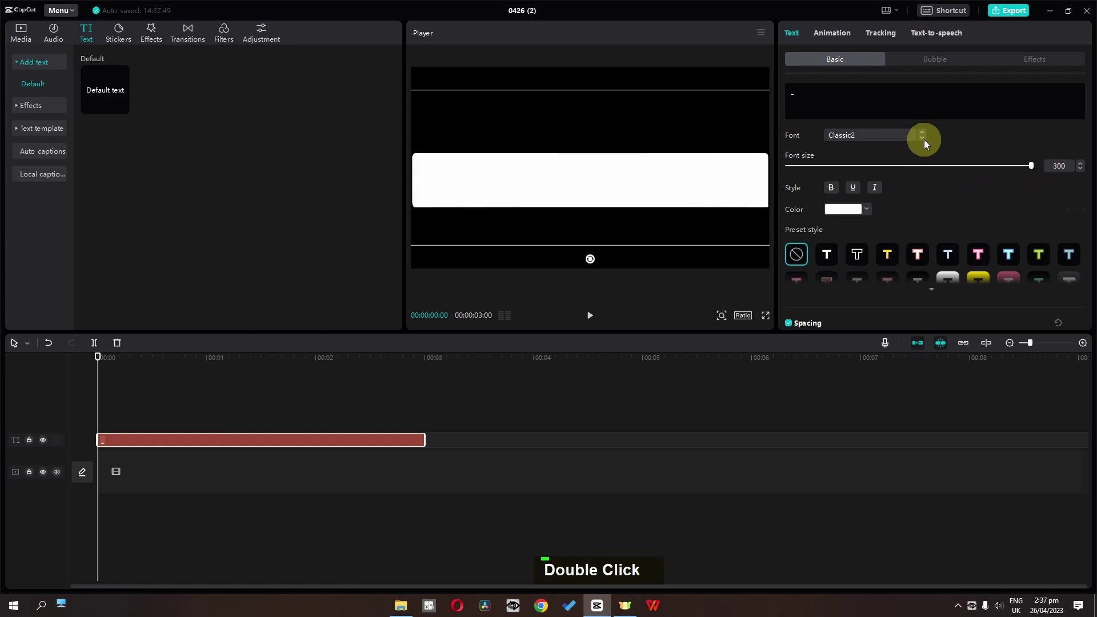
pyautogui.scroll(-3)
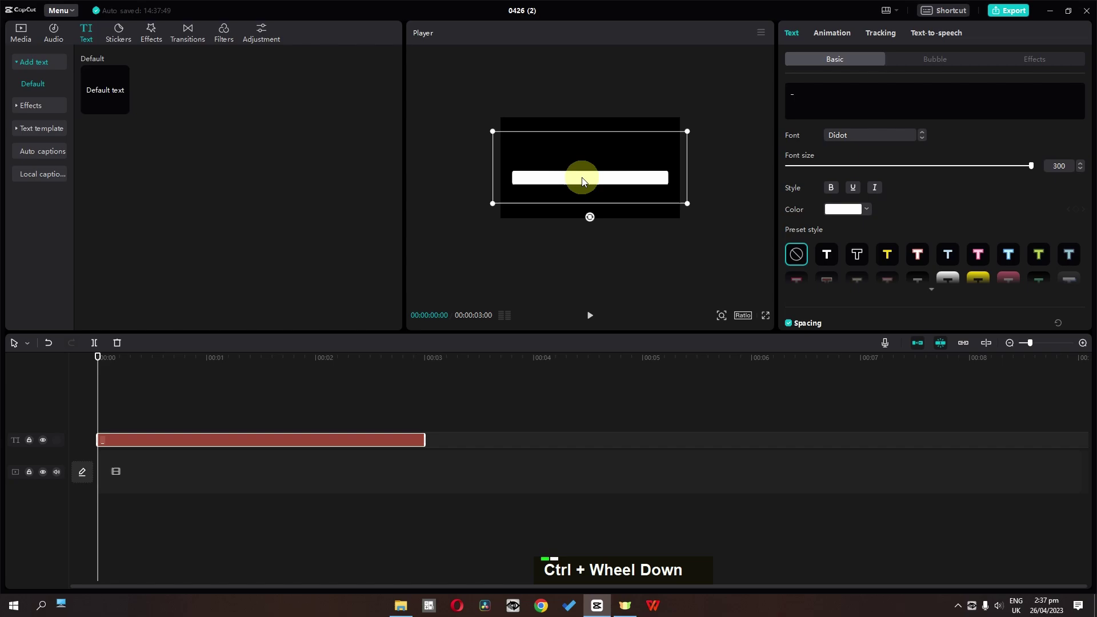
pyautogui.scroll(-3)
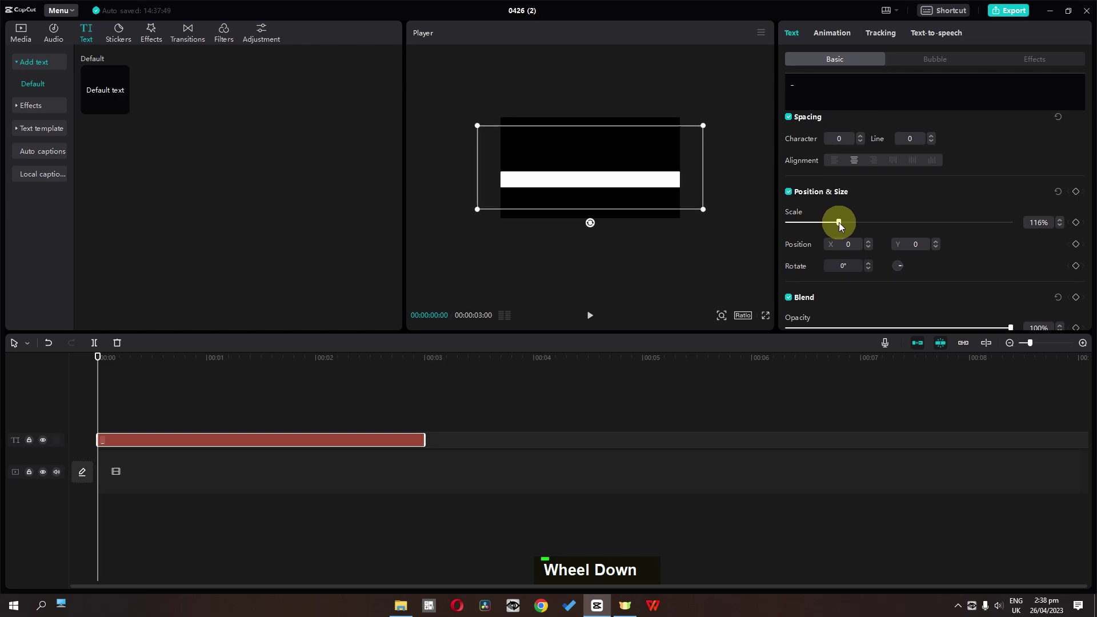
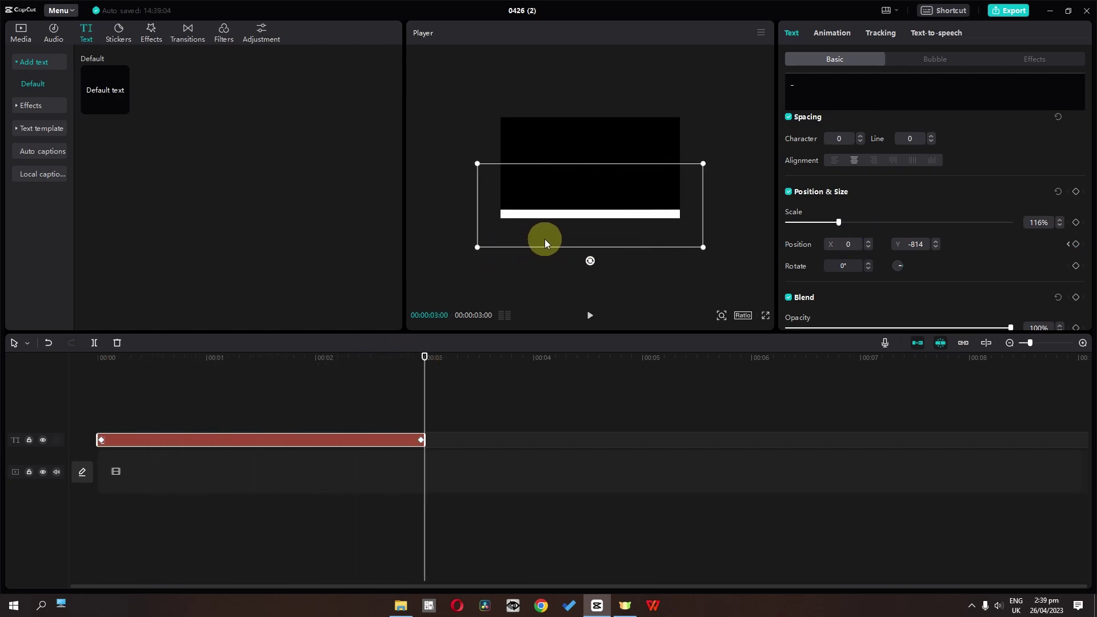
# Step: Check the eased slide-in from off-frame left with keyframe curves shown, then hide the curves
pyautogui.rightClick(325, 446)
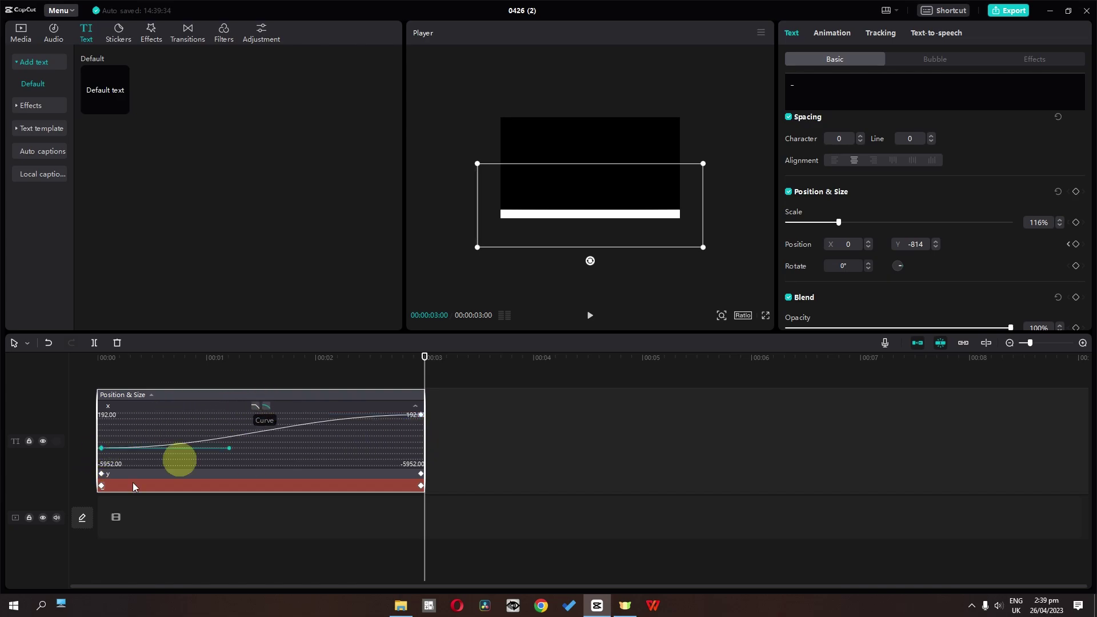
pyautogui.press('space')
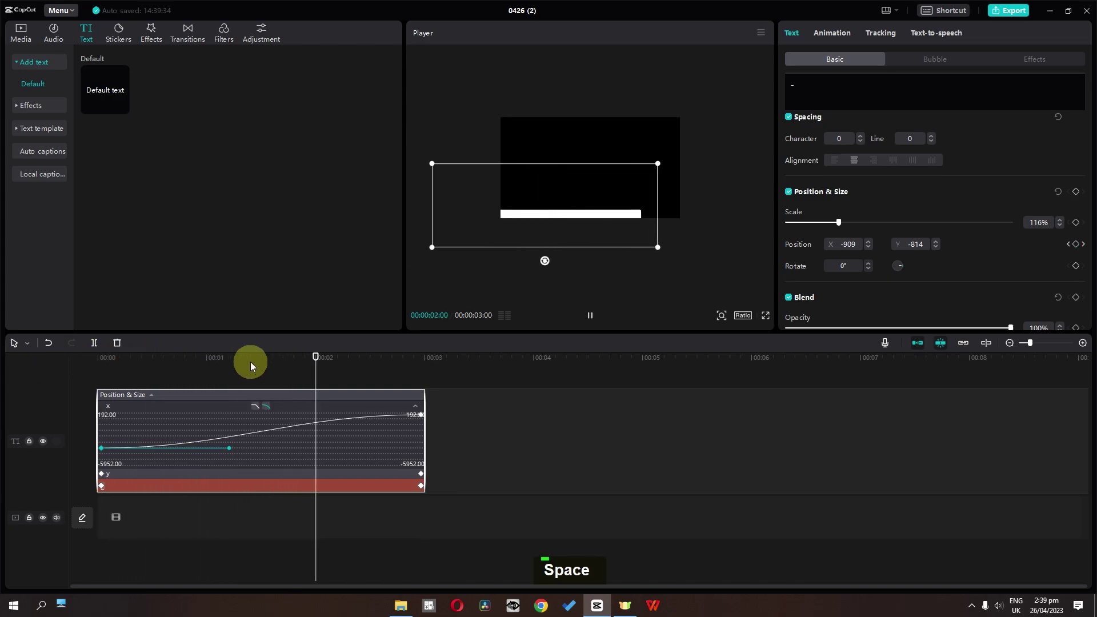
pyautogui.press('space')
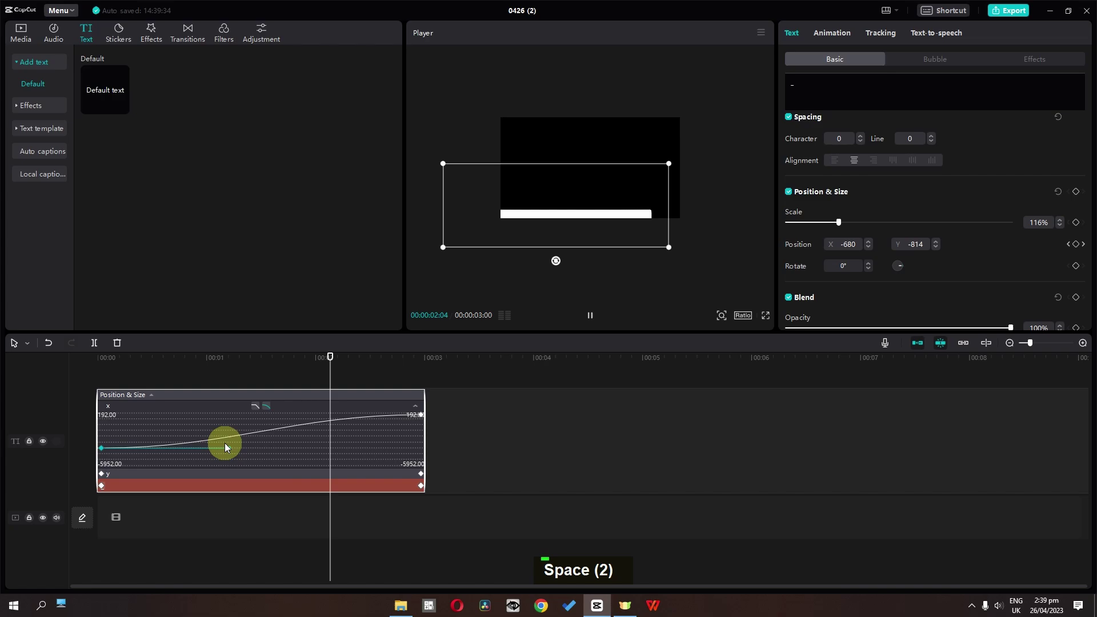
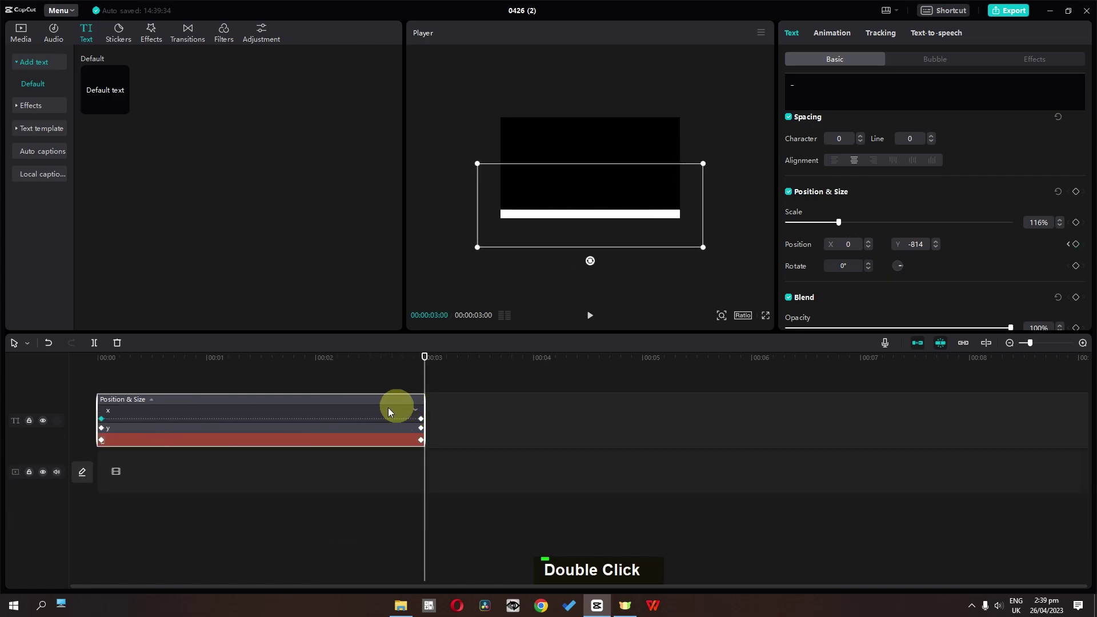
pyautogui.rightClick(336, 421)
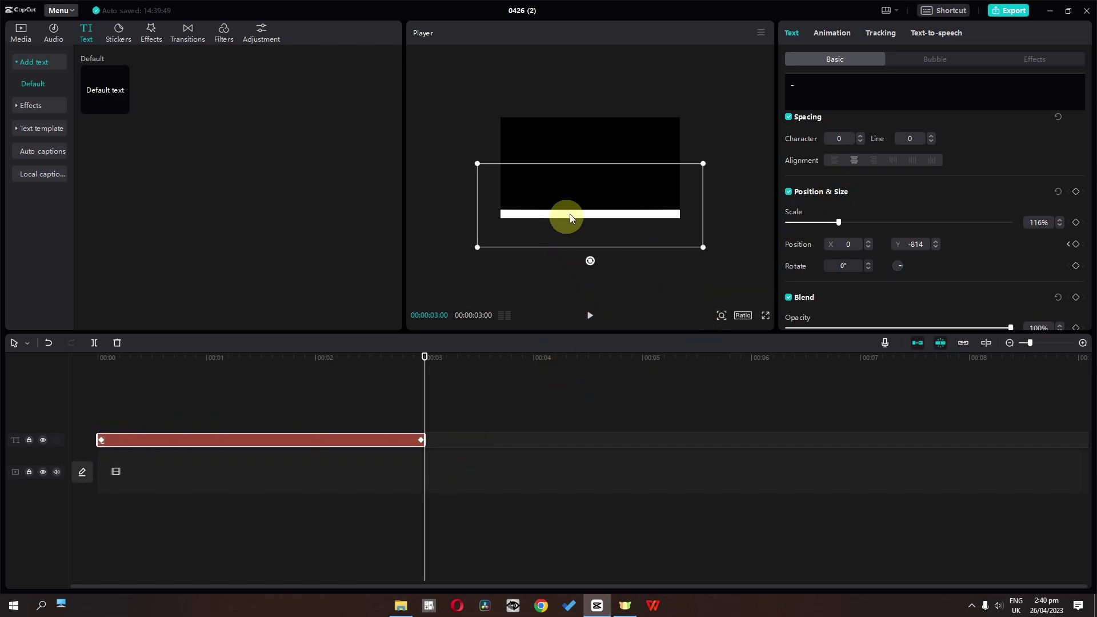
# Step: Colour the bar #FFAC00 and add an orange Glow with Intensity 26 and Range 100
pyautogui.scroll(3)
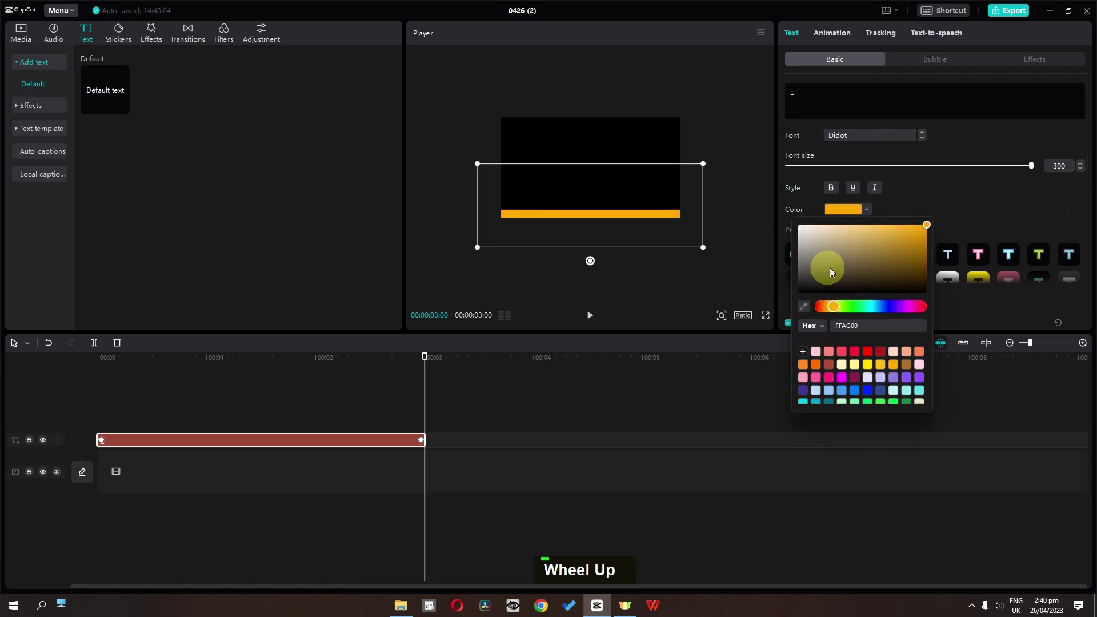
pyautogui.scroll(-3)
pyautogui.scroll(3)
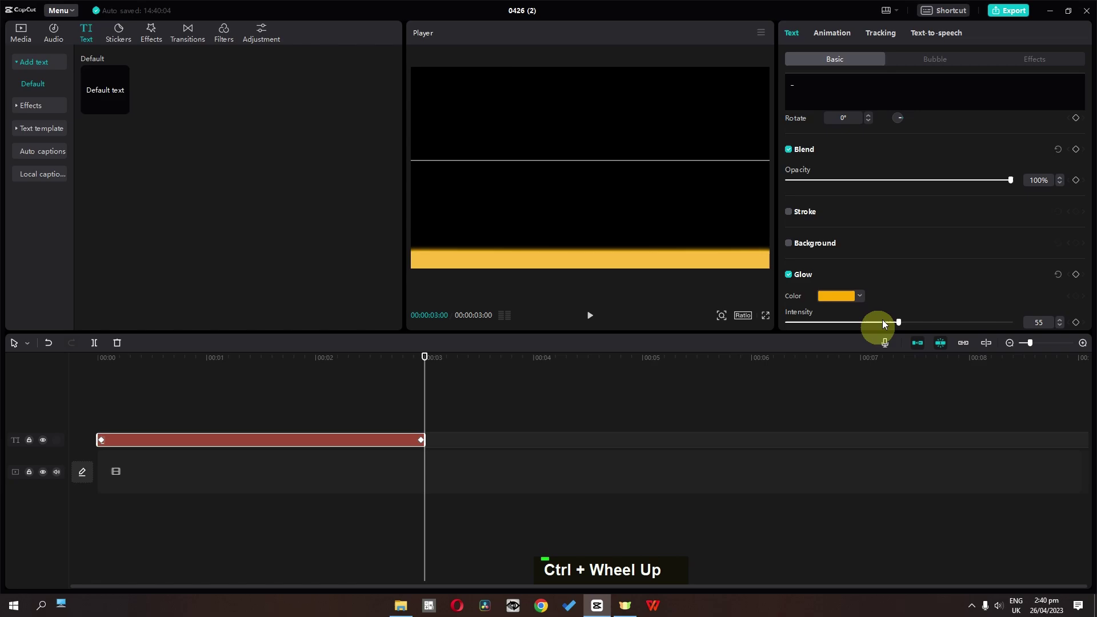
pyautogui.scroll(-3)
pyautogui.scroll(3)
pyautogui.scroll(-3)
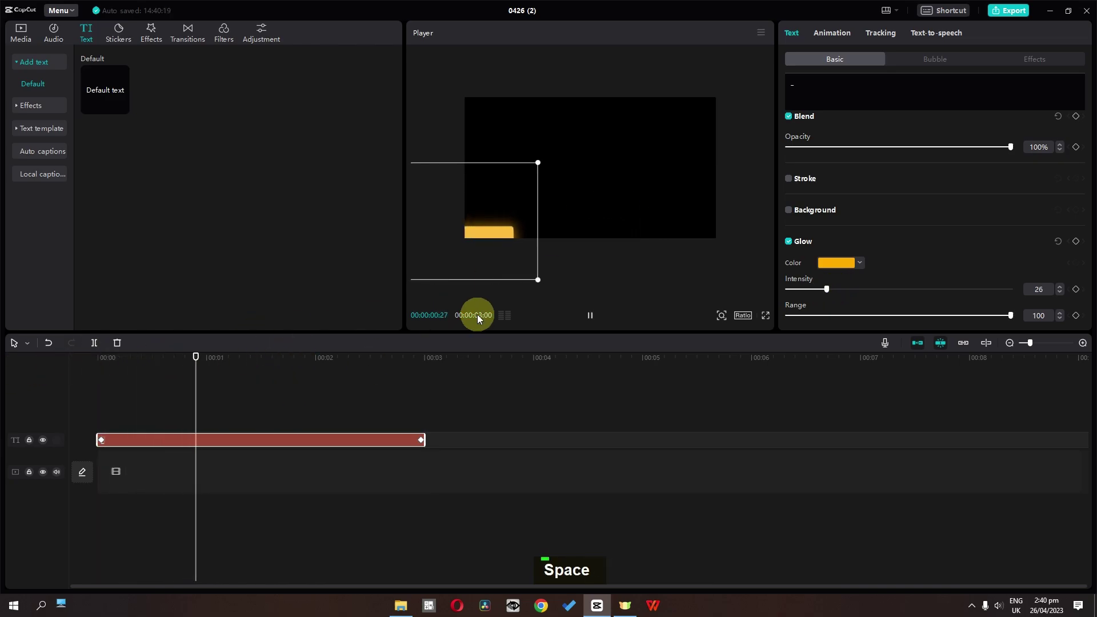
# Step: Import the sunset mp4 onto the main track under the bar and keep only its first ten seconds
pyautogui.press('space')
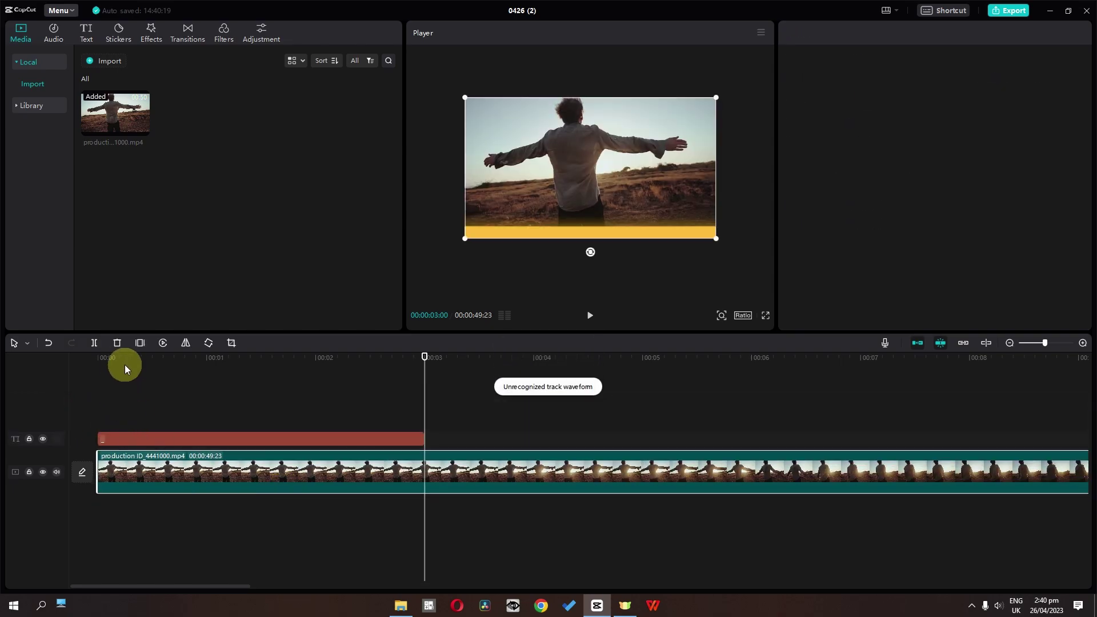
pyautogui.press('space')
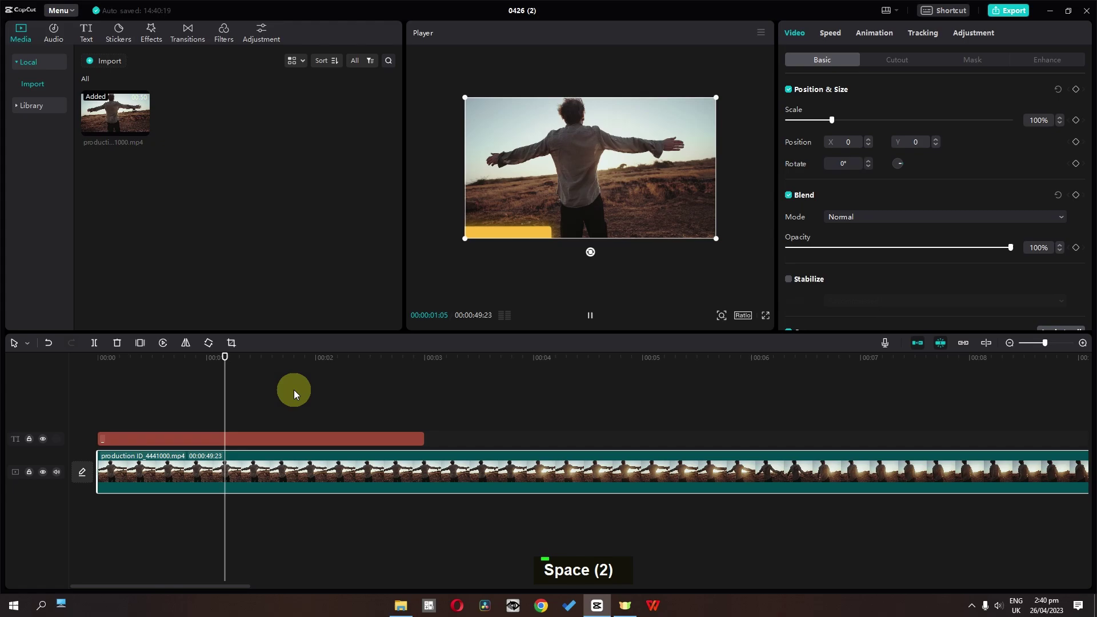
pyautogui.press('space')
pyautogui.scroll(-3)
pyautogui.scroll(-3)
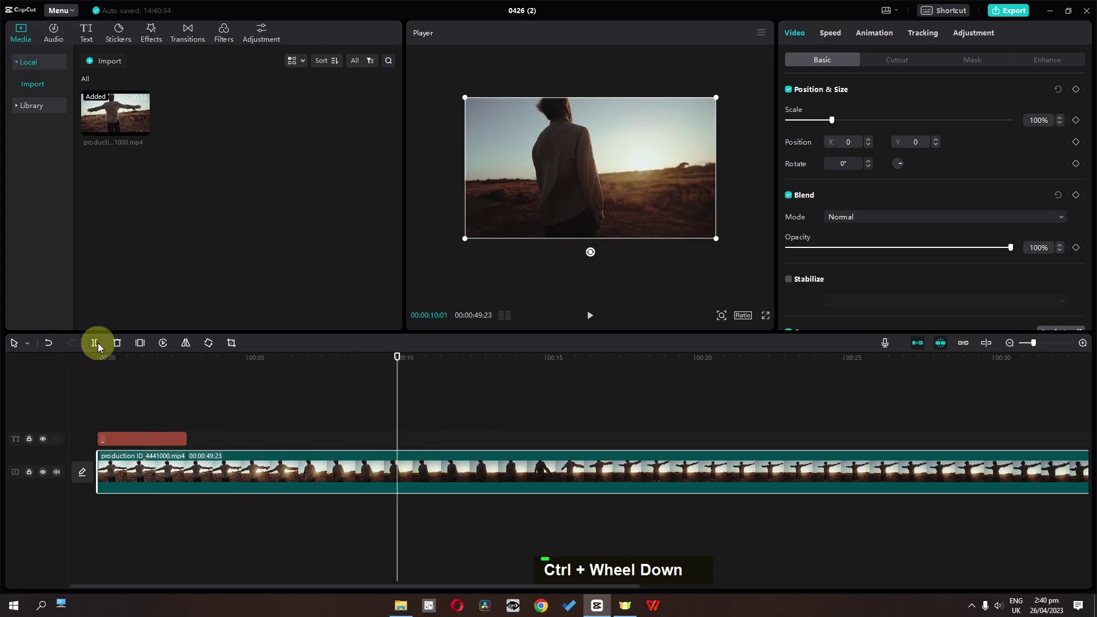
# Step: Stretch the end Position keyframe to the clip end and cut the video at 4:10 to match, then preview
pyautogui.press('BackSpace')
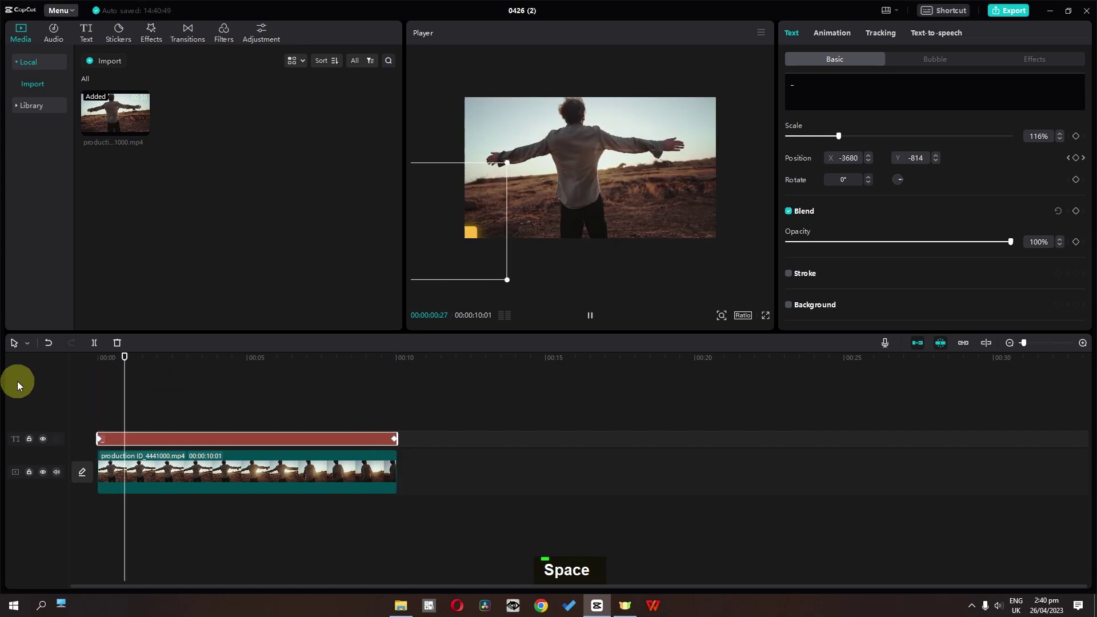
pyautogui.press('space')
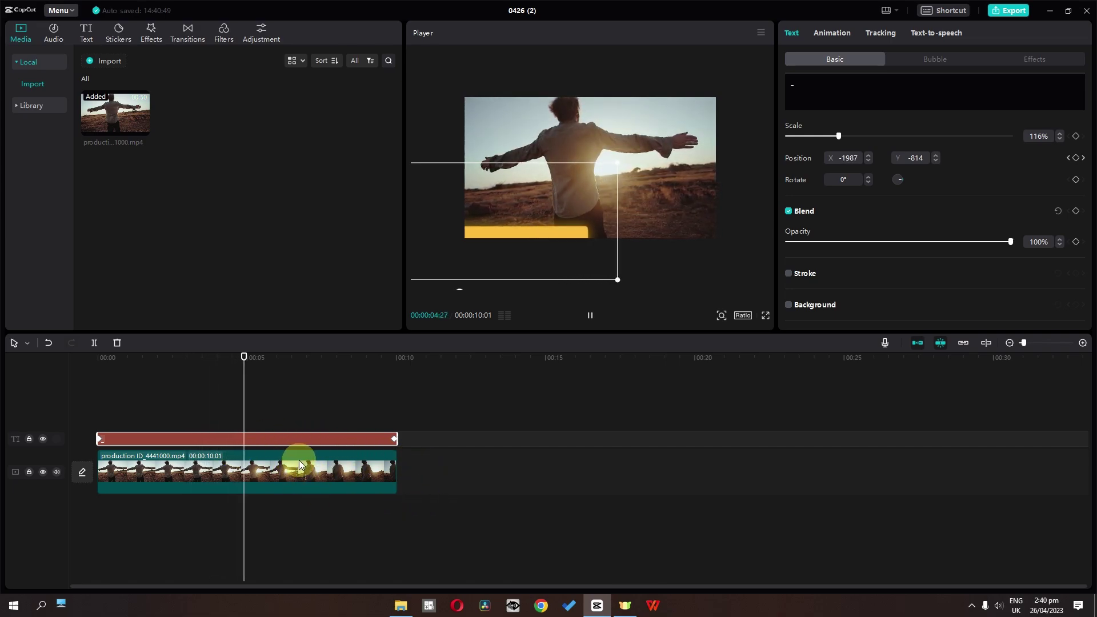
pyautogui.press('space')
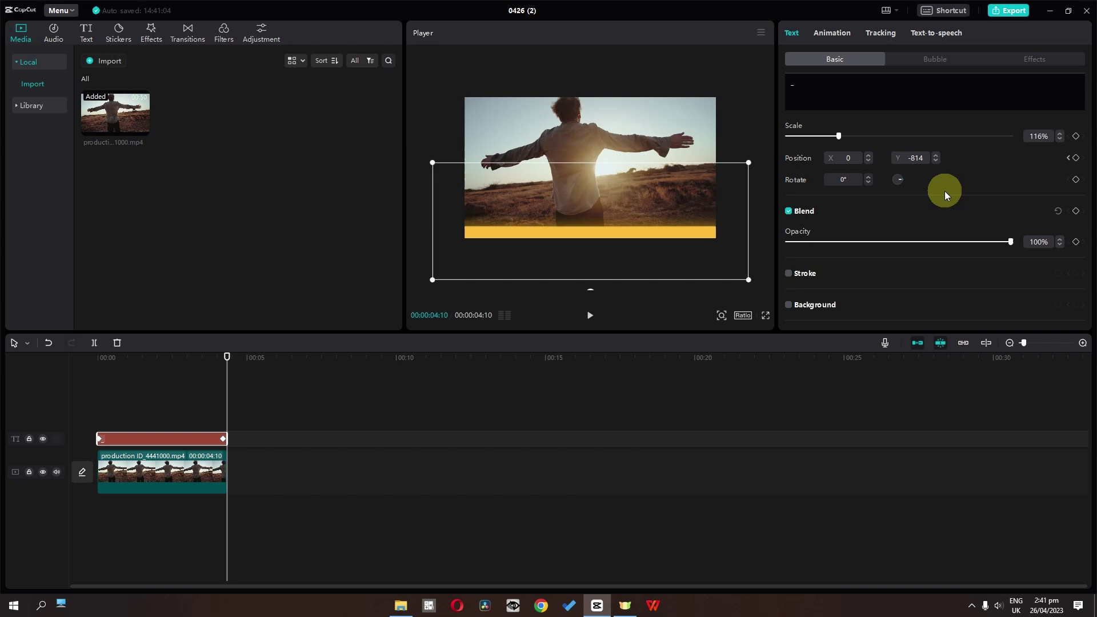
# Step: Set the Glow colour and the text Color to #FFFFFF and preview the white bar sliding in
pyautogui.scroll(-3)
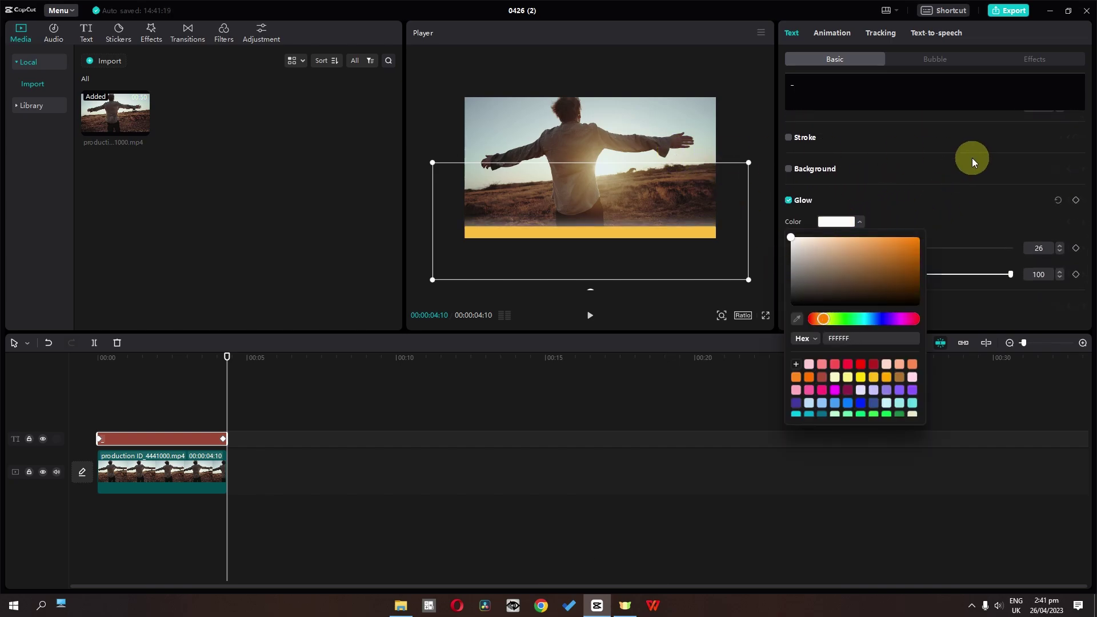
pyautogui.scroll(3)
pyautogui.scroll(-3)
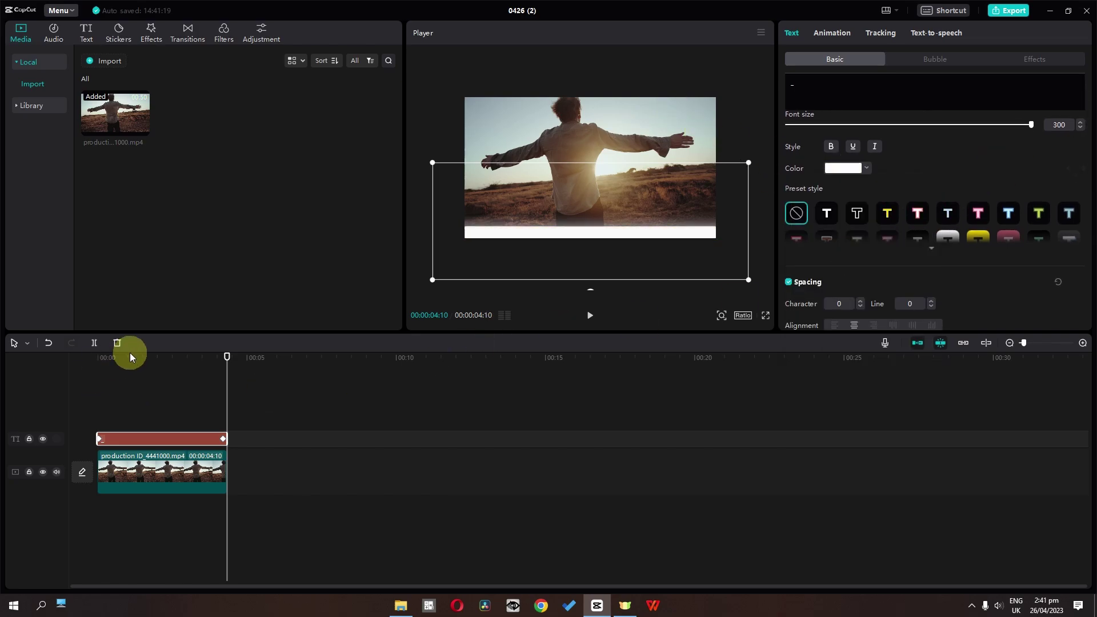
pyautogui.press('space')
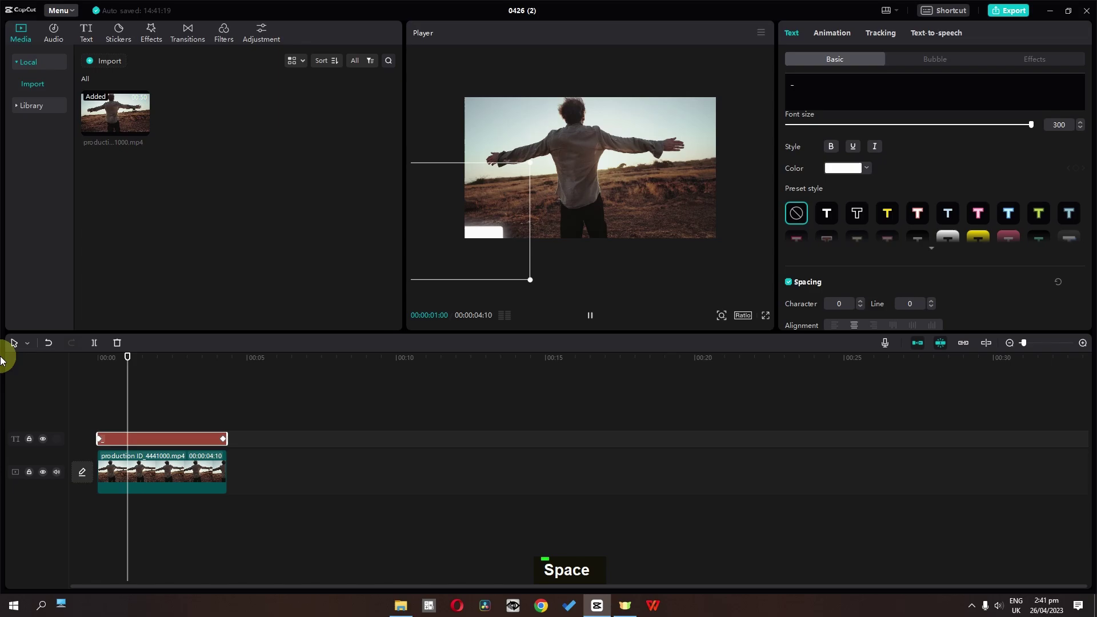